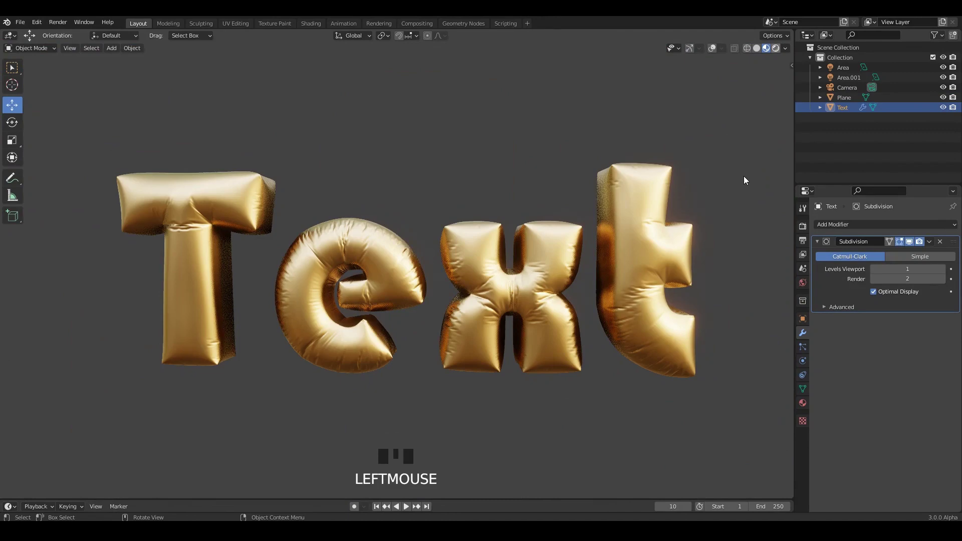
Step: Start a fresh General scene and switch Viewport Shading lighting to MatCap
drag(591, 201, 583, 213)
drag(583, 213, 572, 220)
key(/)
click(558, 162)
scroll(down, 3)
scroll(up, 3)
drag(490, 189, 523, 234)
scroll(up, 3)
click(446, 191)
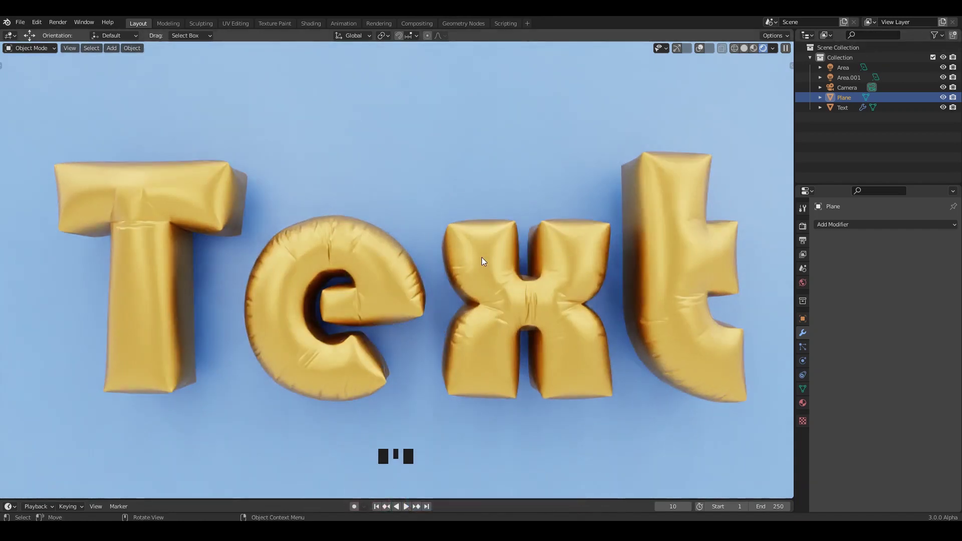
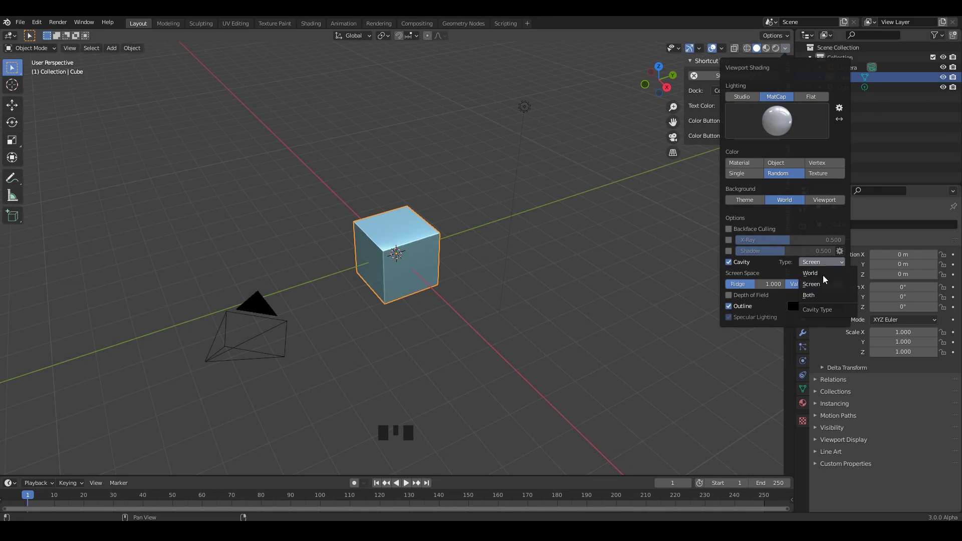
Step: Enable Cavity shading, then select all default objects and delete them
click(627, 281)
middle_click(633, 253)
key(n)
drag(624, 237, 587, 238)
key(a)
key(x)
middle_click(352, 212)
scroll(up, 3)
middle_click(373, 195)
Step: Add a Text object to the empty scene via Shift+A
key(shift+a)
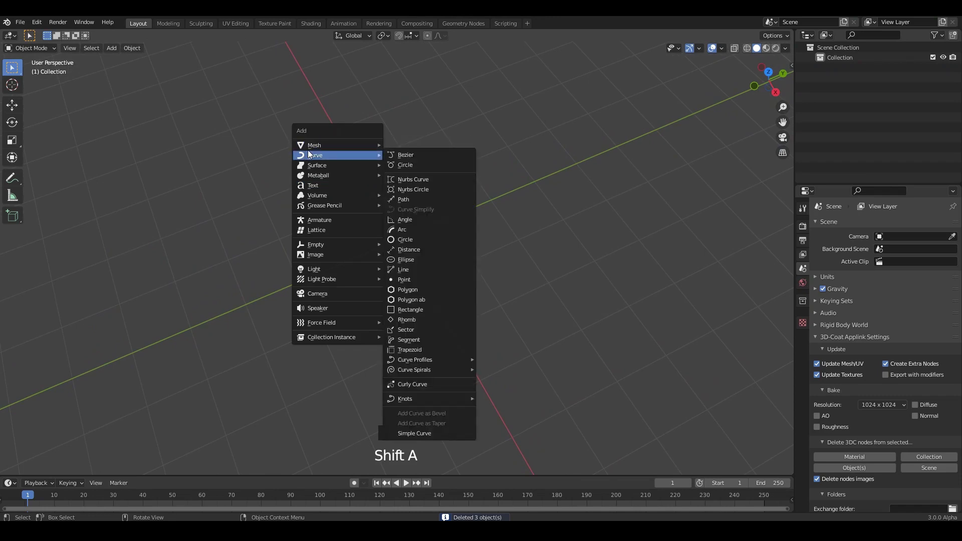
scroll(up, 3)
drag(466, 250, 520, 229)
scroll(up, 3)
middle_click(450, 255)
drag(454, 229, 494, 249)
scroll(up, 3)
click(496, 245)
Step: Load a bold font for the Text in Font properties and convert it to a mesh
drag(504, 230, 805, 334)
click(805, 335)
click(806, 378)
key(Tab)
key(ctrl+a)
scroll(down, 3)
drag(834, 304, 630, 244)
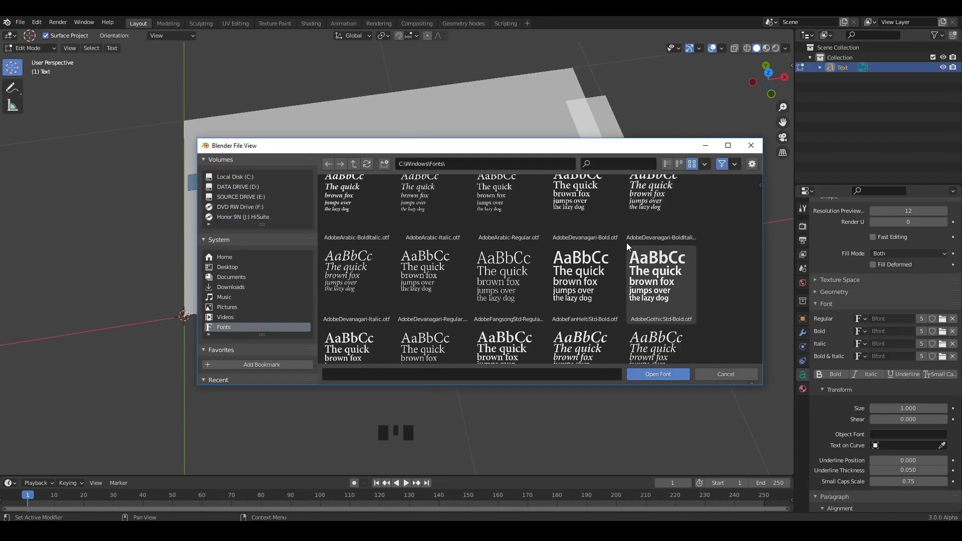
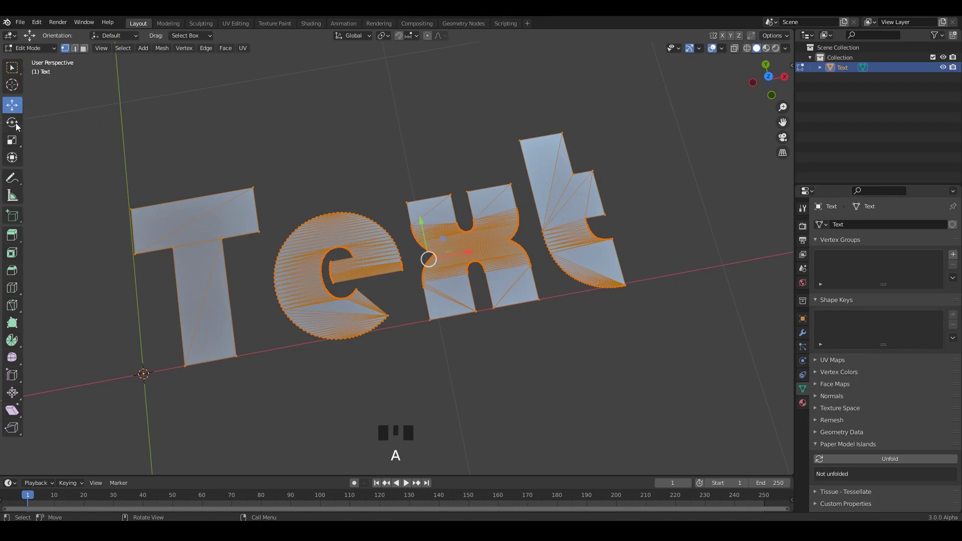
Step: Apply the Text's transforms and snap it onto the world origin with Shift+S
key(Tab)
click(495, 253)
key(ctrl+a)
key(shift+s)
click(473, 234)
click(488, 247)
drag(487, 245, 666, 215)
click(666, 216)
click(444, 259)
Step: Enter Edit Mode on the letter mesh and select all faces ready to extrude
key(shift+s)
drag(391, 243, 423, 184)
drag(423, 184, 403, 205)
middle_click(425, 193)
click(537, 254)
key(Tab)
key(a)
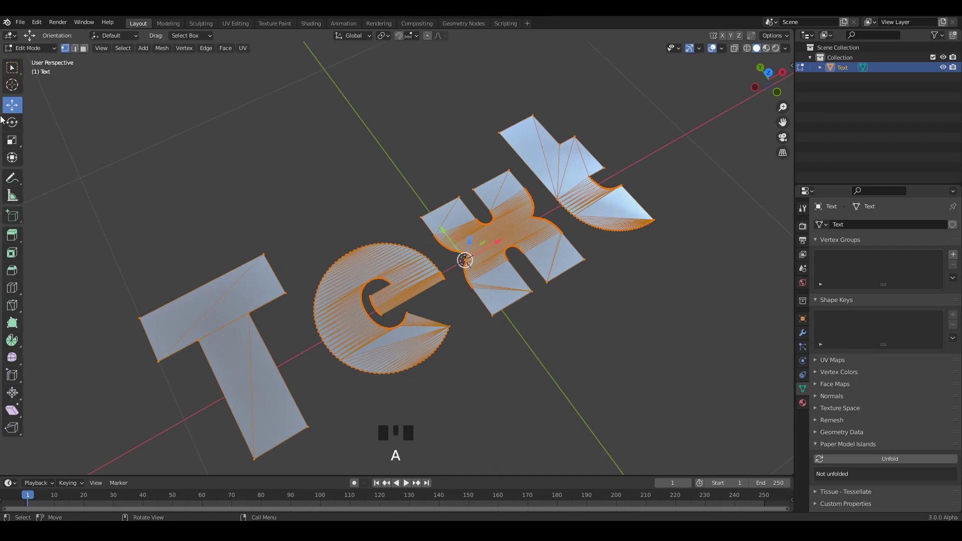
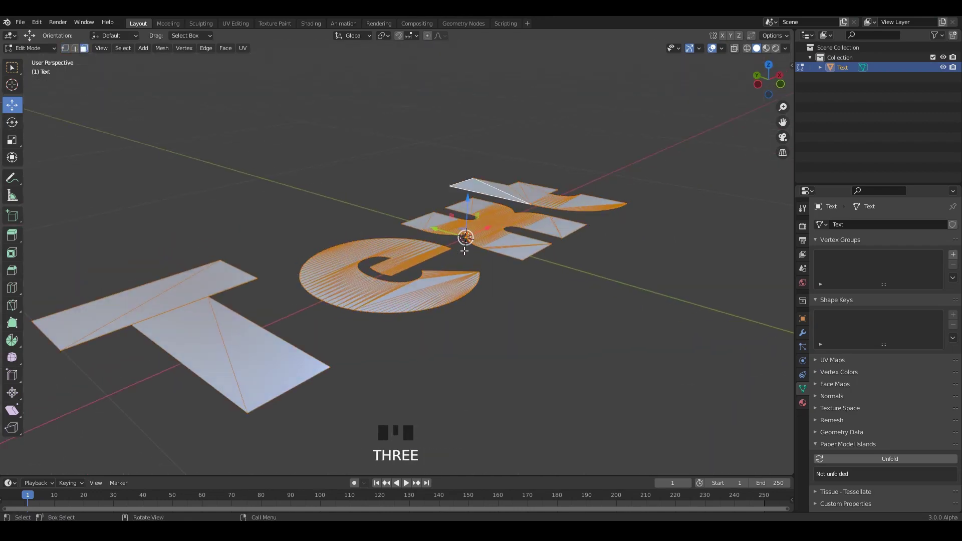
Step: Extrude the letters for thickness, Shade Smooth with Auto Smooth, and show random object colour
key(e)
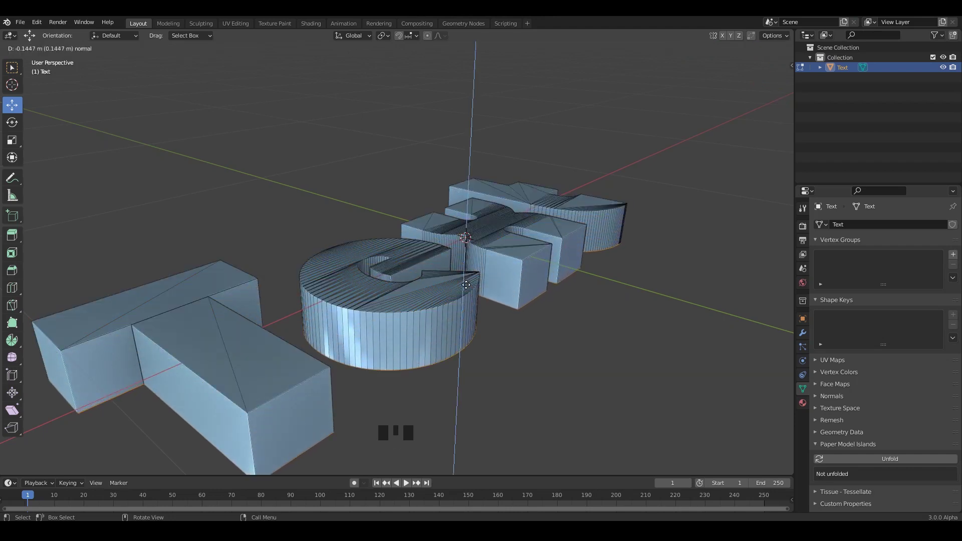
key(Tab)
drag(575, 294, 579, 237)
click(578, 237)
drag(579, 235, 527, 231)
drag(527, 231, 830, 401)
drag(831, 400, 879, 414)
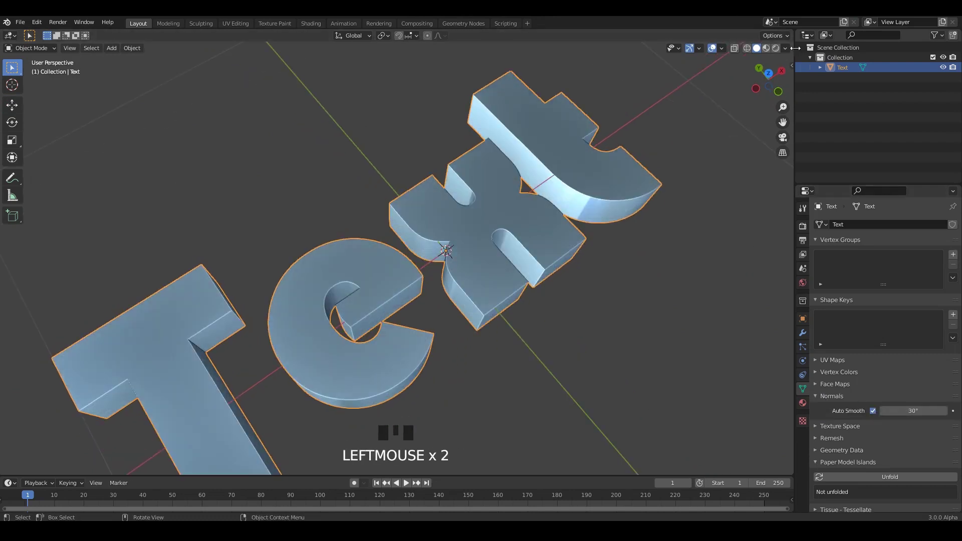
drag(790, 50, 649, 190)
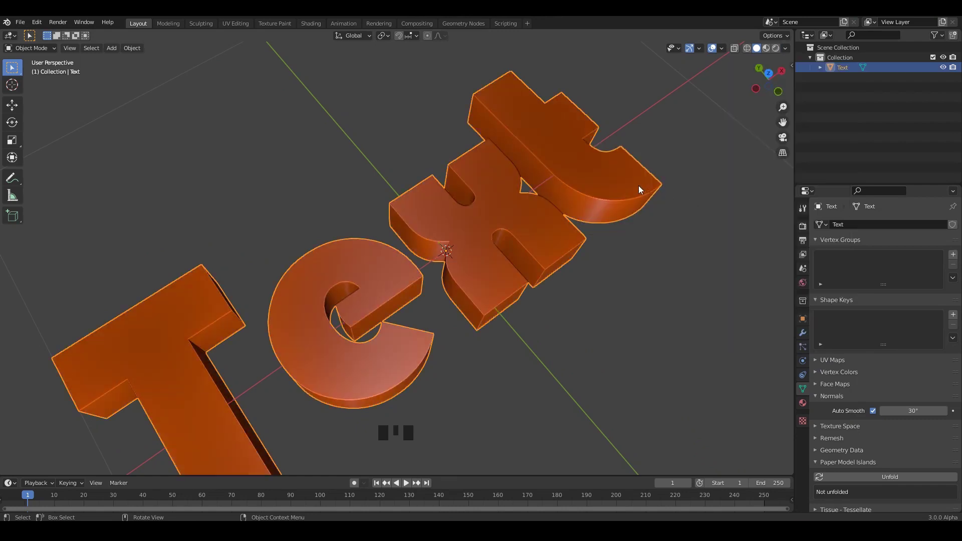
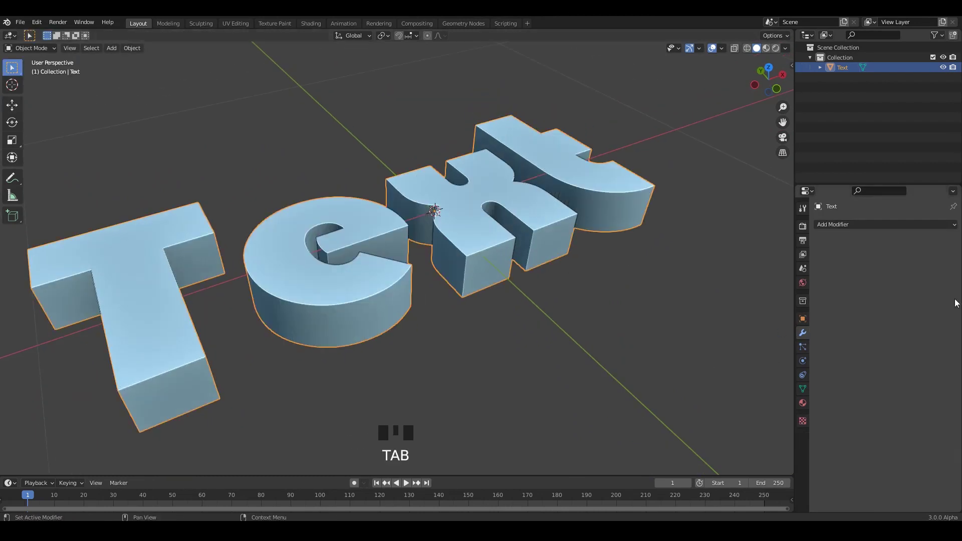
Step: Add a Decimate modifier to the letters and toggle wireframe overlay to see the faces
drag(853, 226, 754, 294)
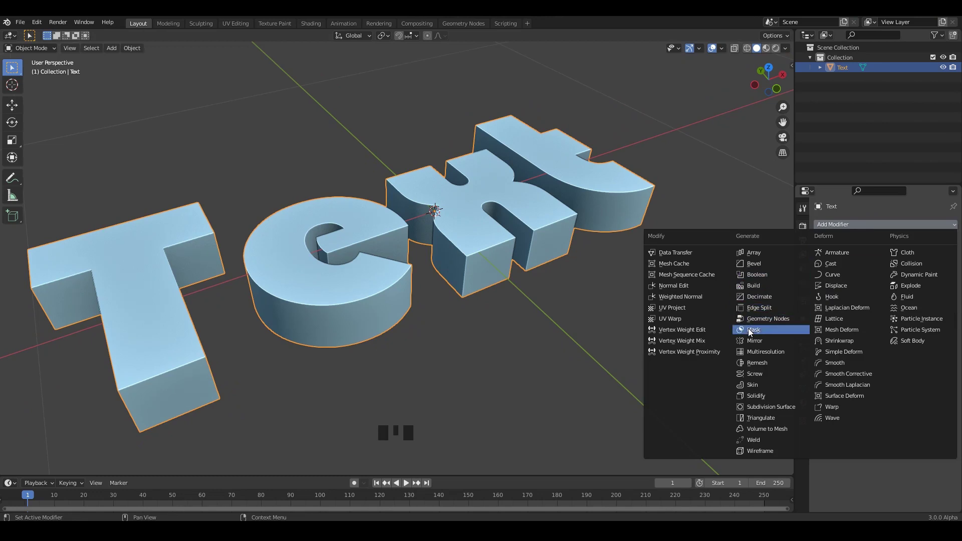
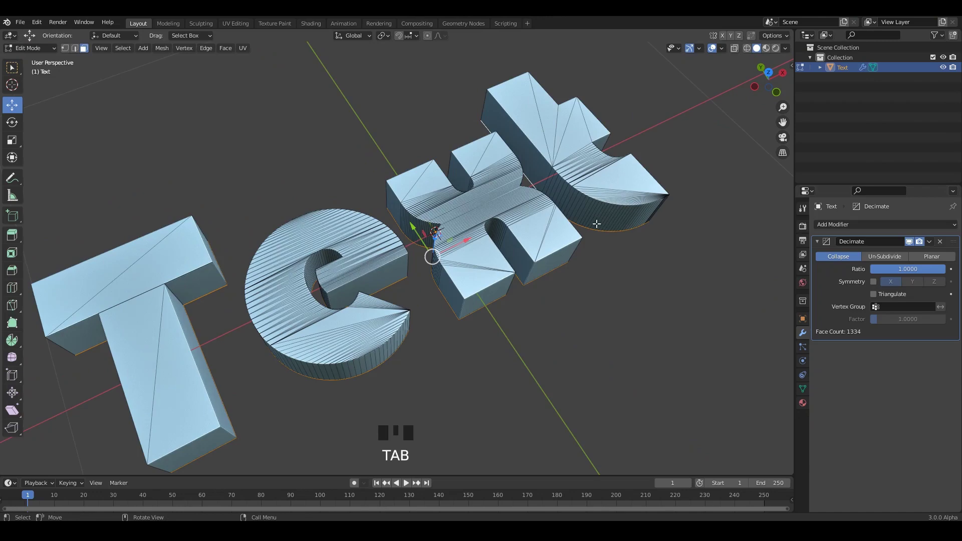
drag(438, 228, 929, 259)
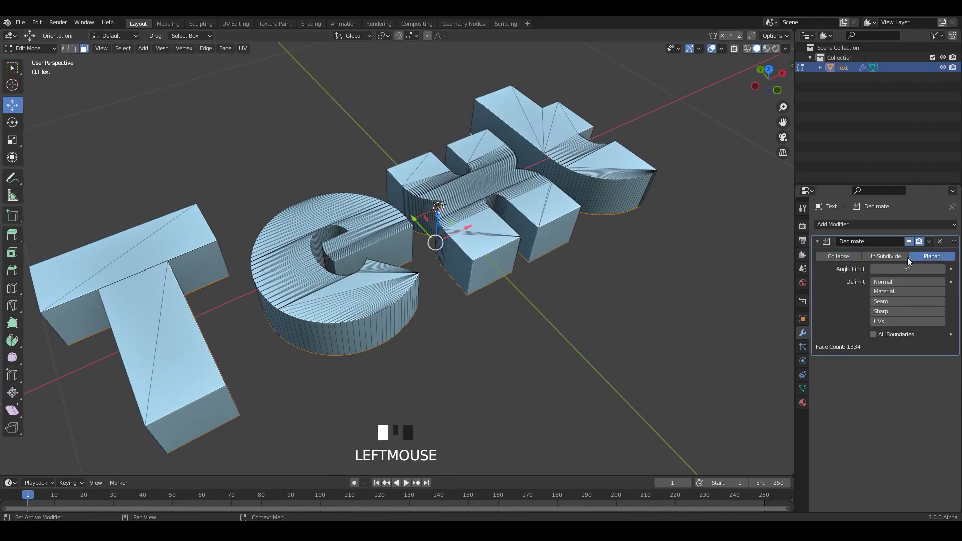
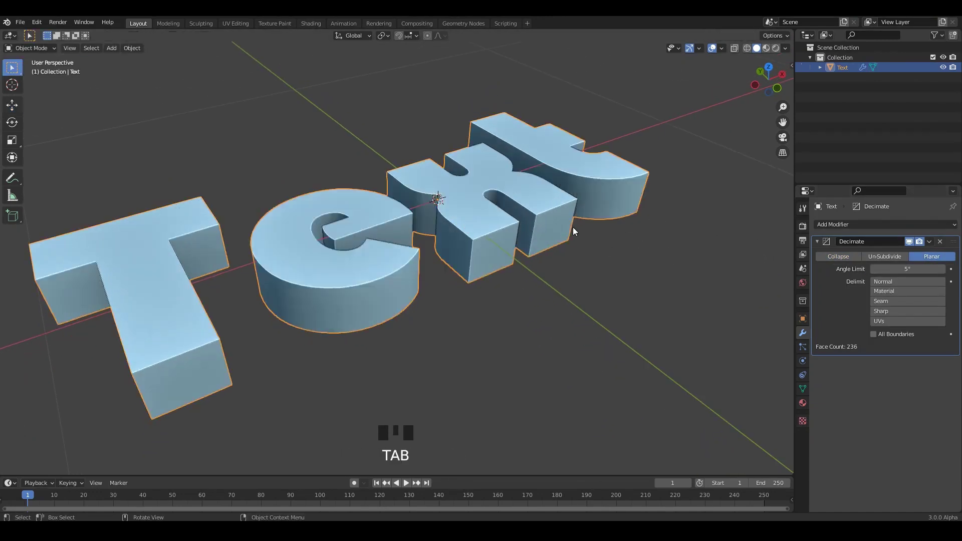
drag(572, 215, 745, 59)
click(746, 60)
drag(607, 251, 623, 263)
key(alt+z)
Step: Set Decimate to Planar with a 5° angle limit, reducing 1334 faces to 236
drag(599, 241, 938, 261)
click(938, 261)
click(899, 258)
click(924, 258)
double_click(912, 245)
middle_click(610, 212)
scroll(up, 3)
middle_click(618, 219)
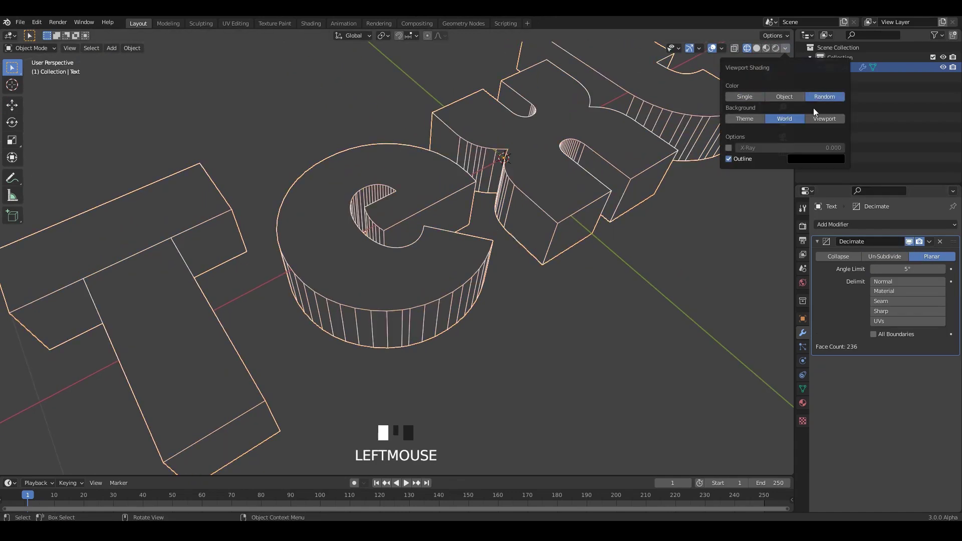
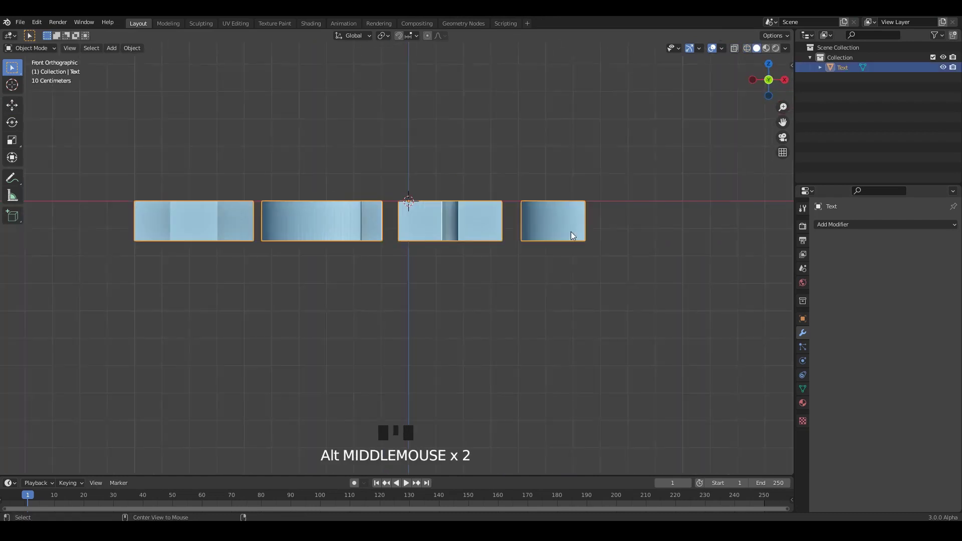
Step: Rotate the letters 90° on X so they stand upright
click(466, 224)
click(462, 225)
key(r)
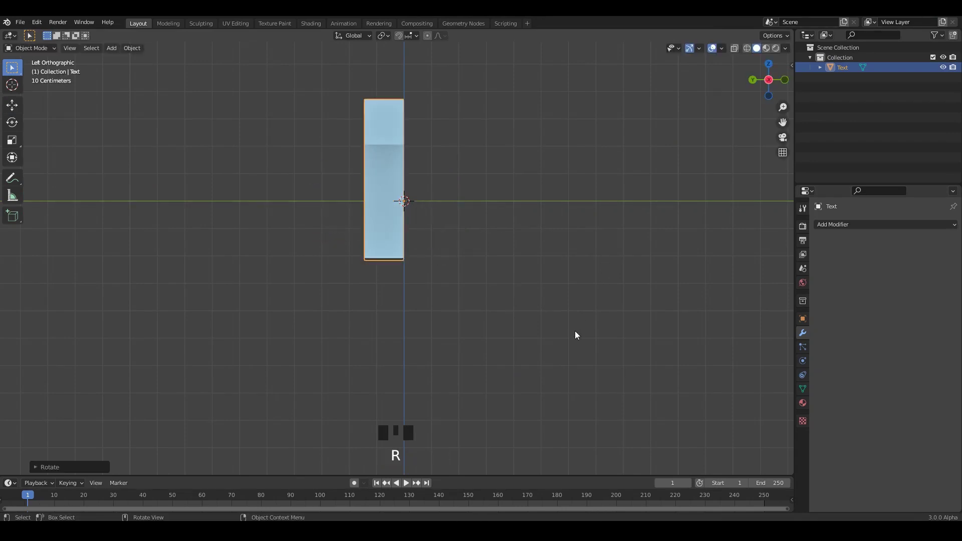
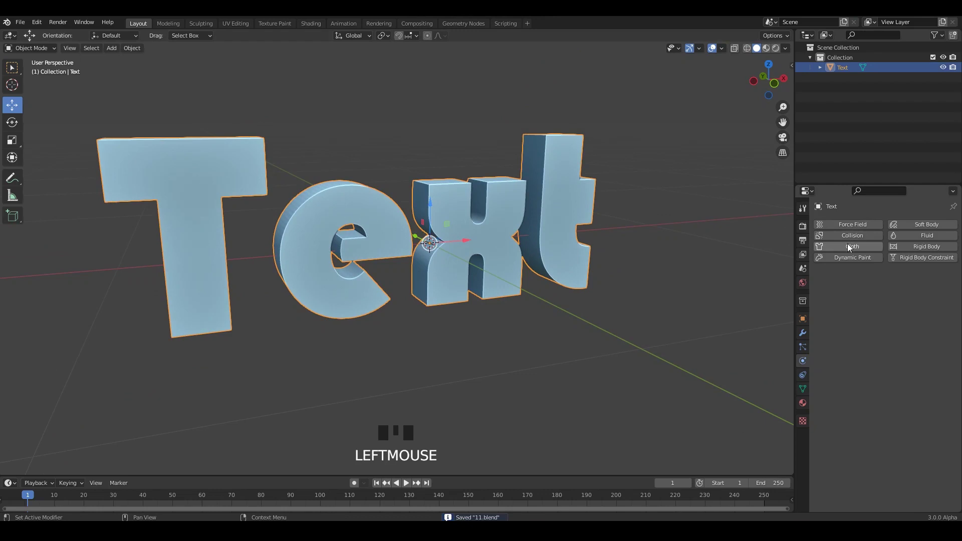
Step: Set the Cloth cache End to 8 frames in Physics properties and save
drag(852, 247, 546, 258)
middle_click(686, 260)
drag(544, 228, 909, 365)
scroll(down, 3)
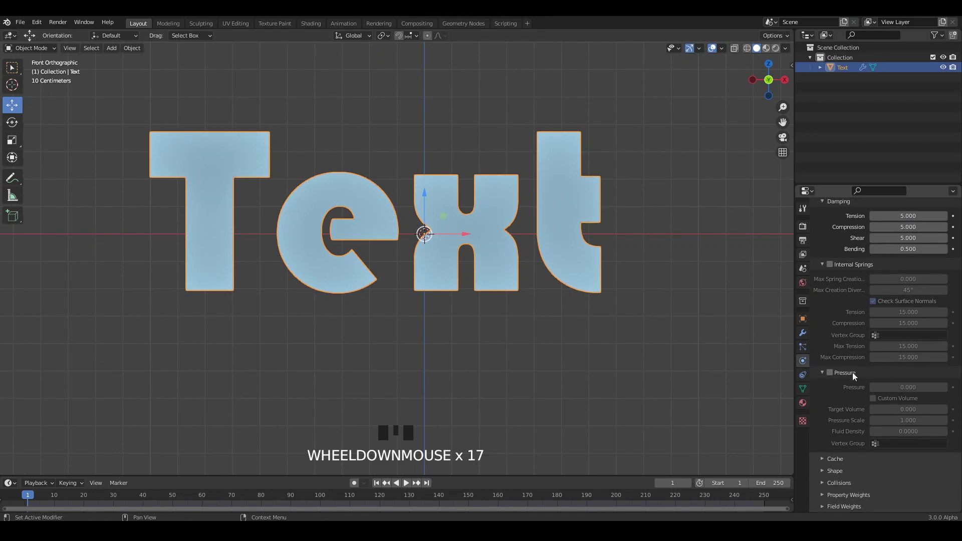
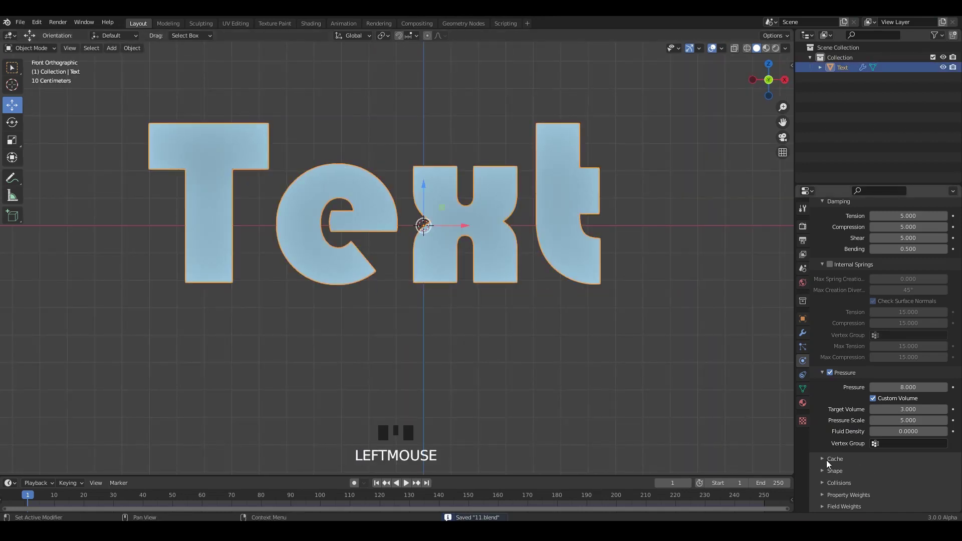
click(830, 461)
scroll(down, 3)
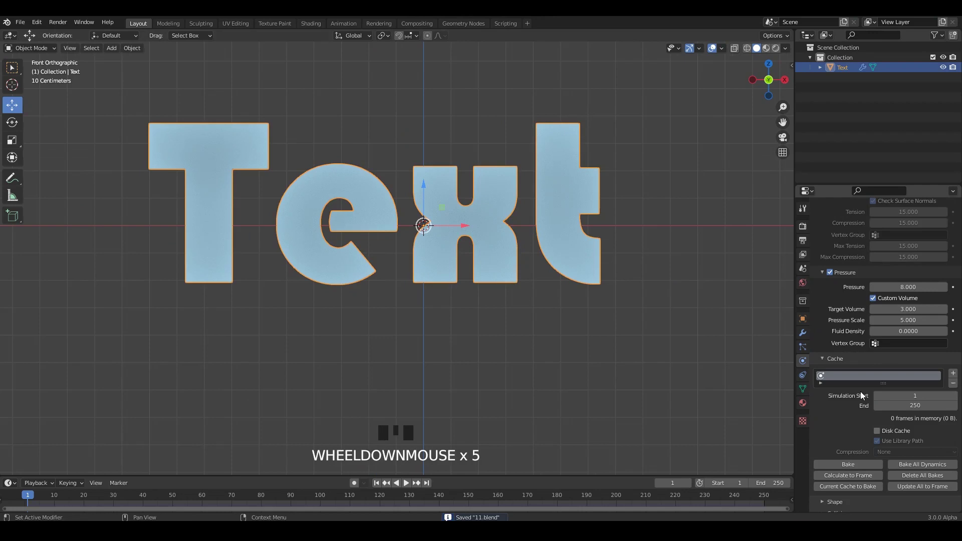
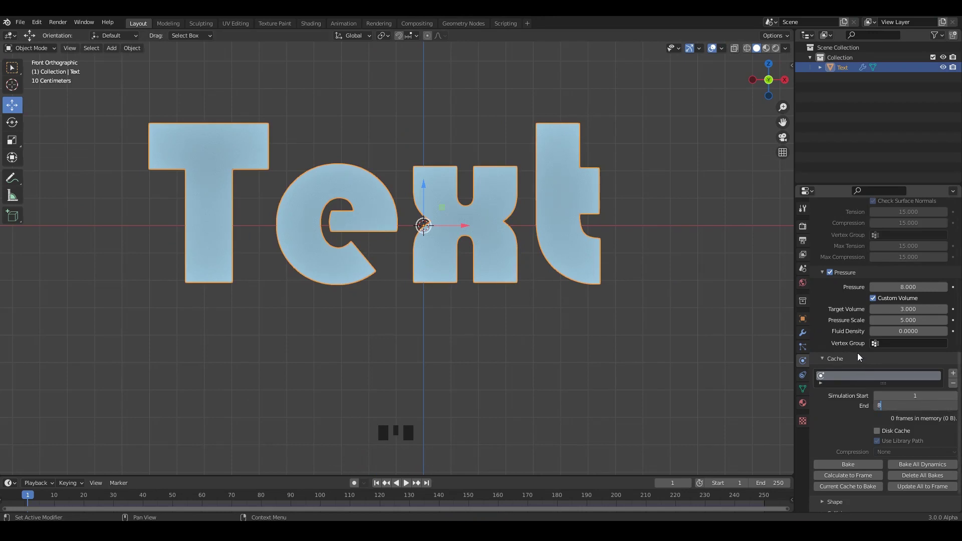
drag(627, 358, 607, 287)
click(574, 245)
drag(857, 466, 735, 92)
key(ctrl+s)
Step: Scrub the timeline forward so the letters inflate into balloon shapes
drag(594, 160, 433, 210)
middle_click(555, 224)
drag(380, 484, 55, 502)
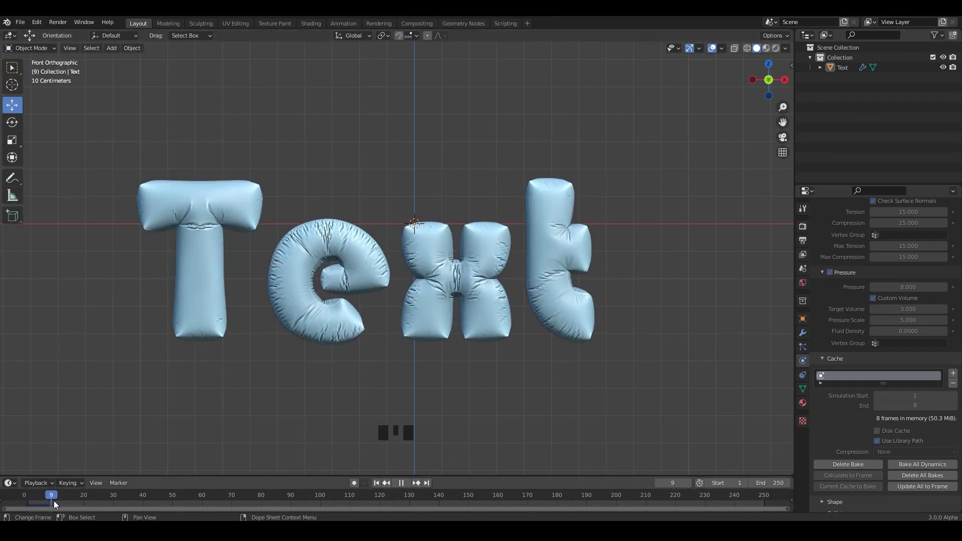
Step: Apply the Cloth modifier so the inflated shape is permanent and set the origin
drag(565, 351, 529, 309)
drag(505, 288, 473, 287)
drag(475, 289, 805, 336)
click(806, 335)
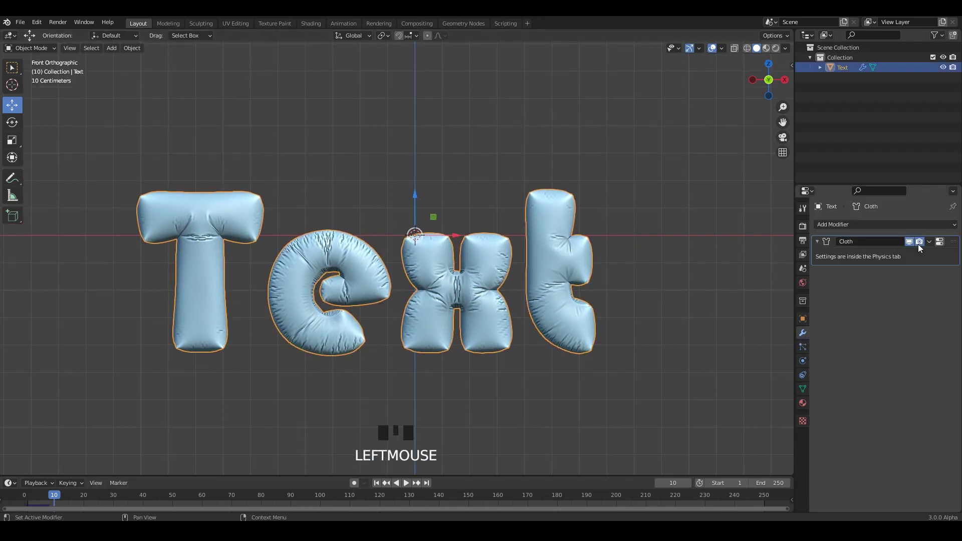
drag(933, 244, 515, 271)
drag(544, 257, 506, 242)
drag(496, 260, 498, 265)
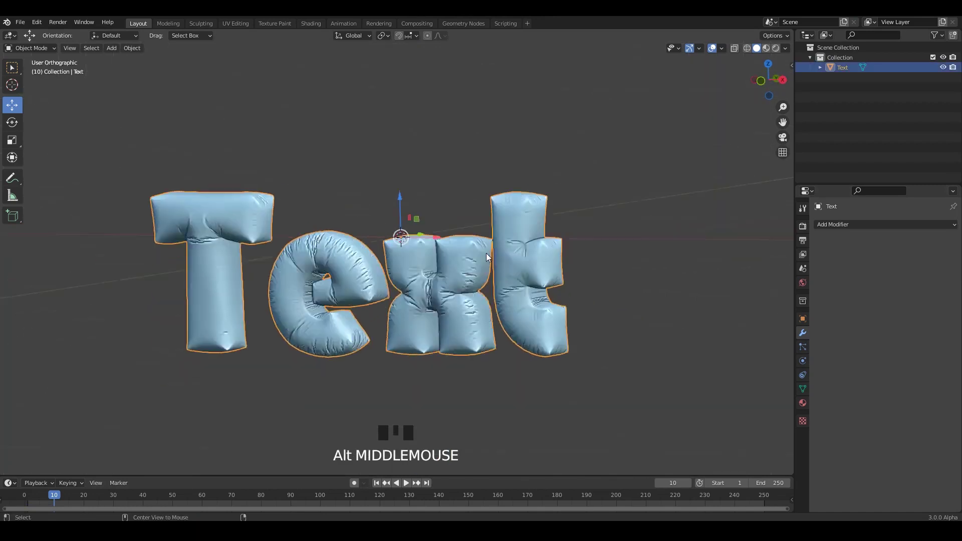
key(ctrl+a)
Step: Snap the letters to the 3D cursor, save, and add a Mesh Plane
drag(495, 272, 472, 278)
key(shift+s)
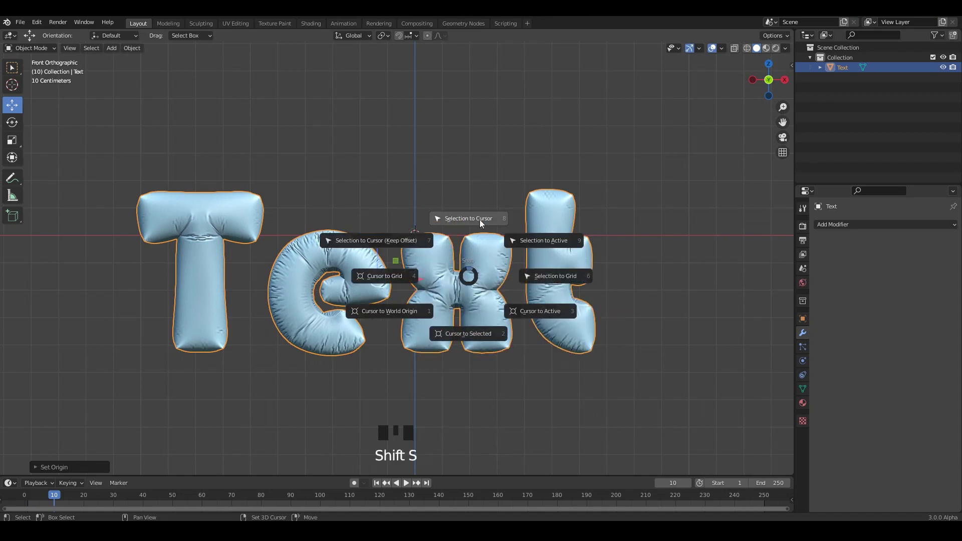
click(698, 237)
drag(404, 245, 454, 234)
middle_click(472, 234)
key(ctrl+s)
key(shift+a)
Step: Rotate the plane 90° upright, scale it into a large backdrop, and save
drag(459, 308, 451, 291)
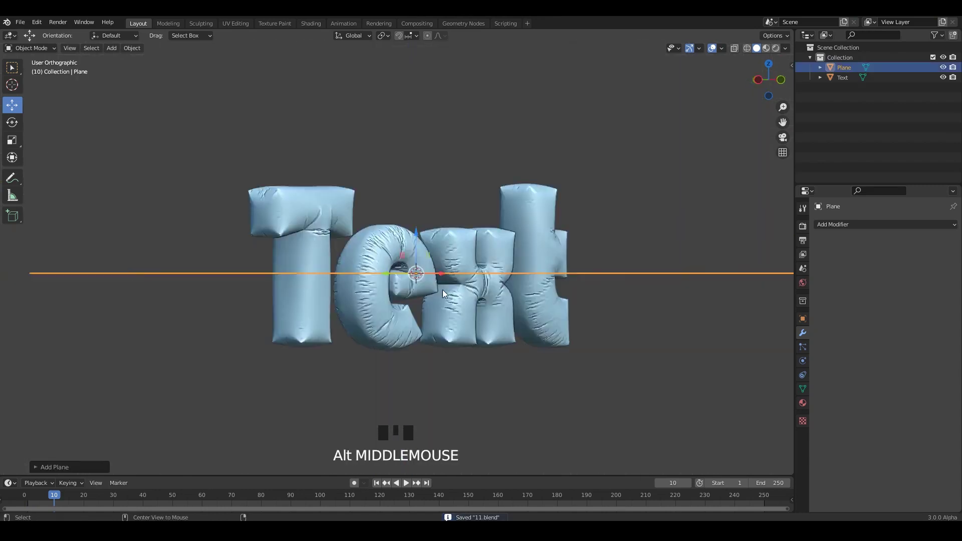
key(r)
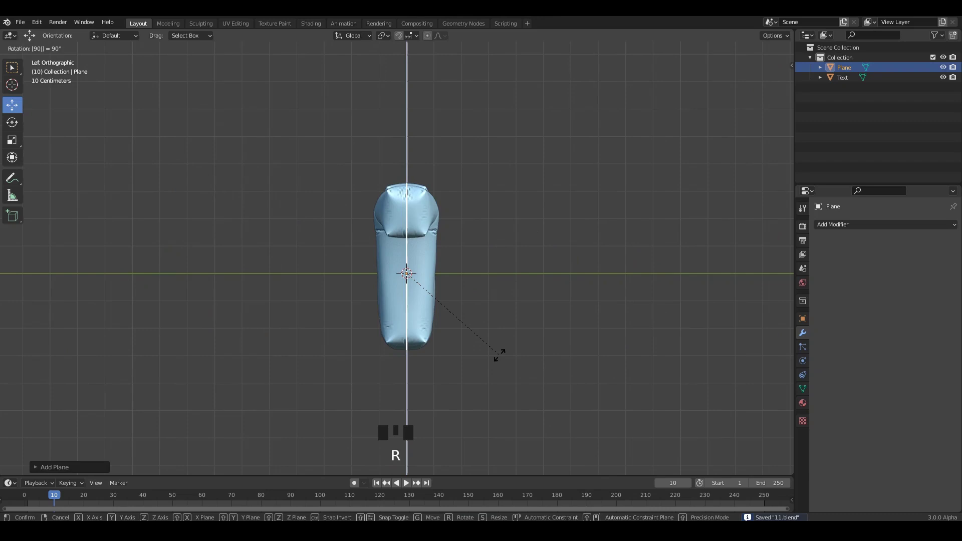
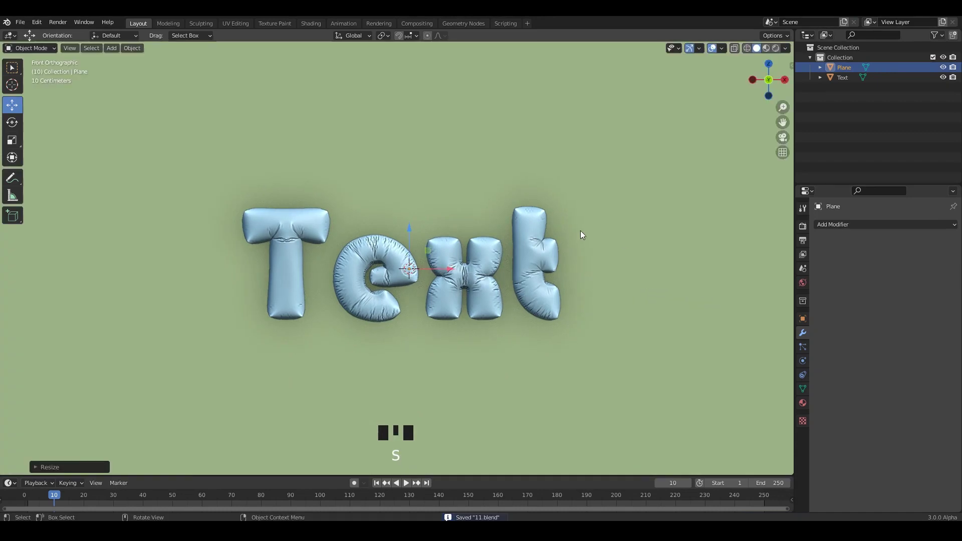
scroll(down, 3)
middle_click(519, 227)
scroll(up, 3)
middle_click(582, 236)
key(ctrl+s)
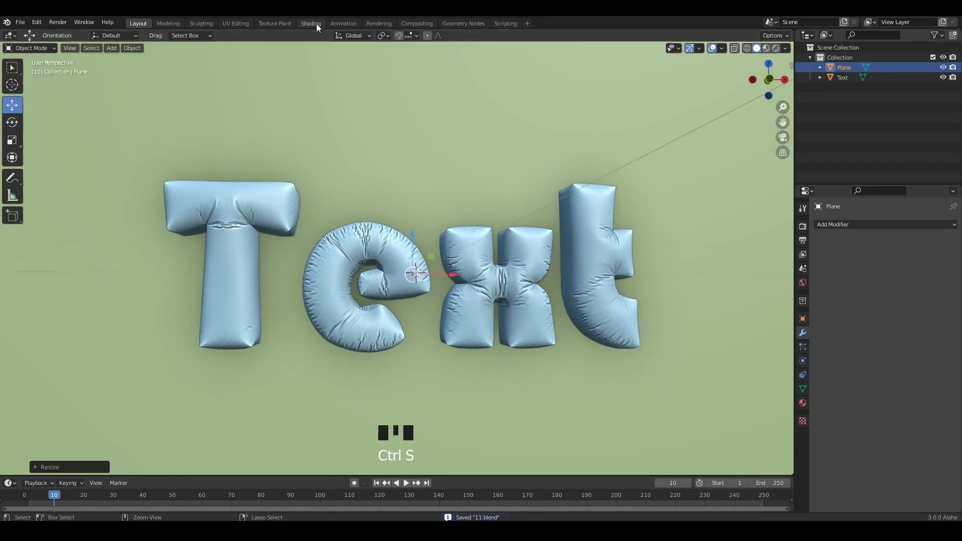
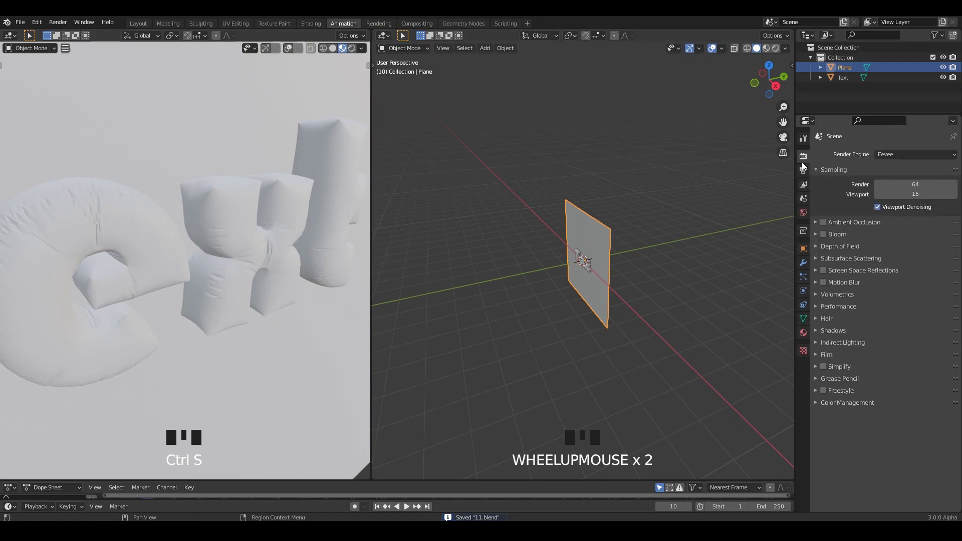
Step: Enable Ambient Occlusion, Bloom and Screen Space Reflections in the render settings and save
drag(827, 231, 211, 235)
drag(211, 236, 844, 363)
drag(844, 364, 869, 355)
scroll(down, 3)
drag(871, 465, 251, 249)
scroll(down, 3)
drag(217, 244, 277, 241)
key(ctrl+s)
Step: Set the colour-management Look to Very High Contrast and save the file
scroll(up, 3)
drag(269, 247, 421, 223)
key(ctrl+s)
key(ctrl+s)
click(571, 298)
scroll(up, 3)
drag(584, 289, 583, 306)
scroll(up, 3)
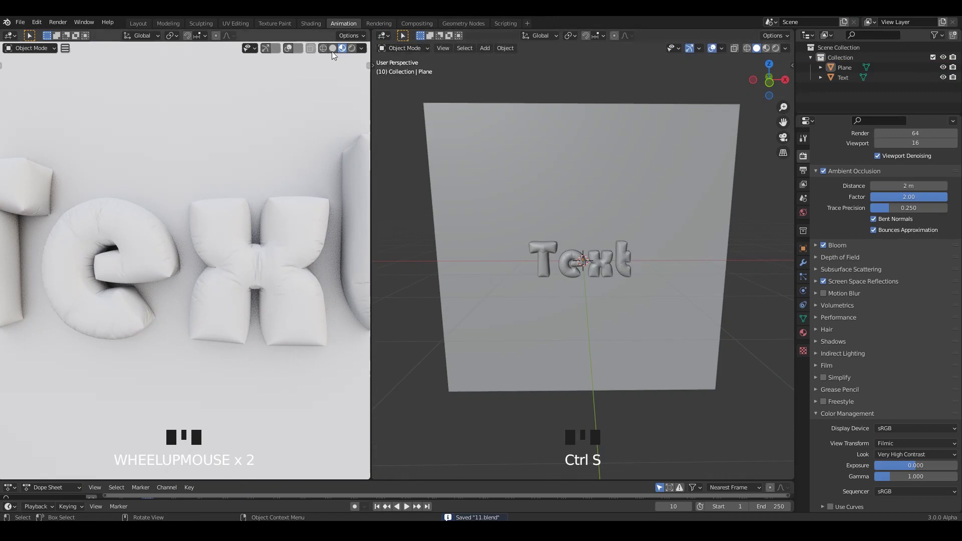
Step: Light the world with an Environment Texture using studio022.hdr
drag(815, 217, 708, 218)
scroll(down, 3)
drag(287, 247, 276, 257)
scroll(up, 3)
drag(267, 245, 631, 135)
drag(631, 136, 578, 204)
scroll(down, 3)
Step: Add an elliptical area light and move and rotate it to face the Text letters
middle_click(591, 213)
key(shift+a)
scroll(up, 3)
scroll(up, 3)
key(g)
key(r)
Step: Duplicate the light to the other side and switch the second editor to the Shader Editor
middle_click(607, 223)
drag(620, 261, 894, 234)
drag(894, 235, 659, 232)
scroll(down, 3)
middle_click(626, 229)
middle_click(616, 296)
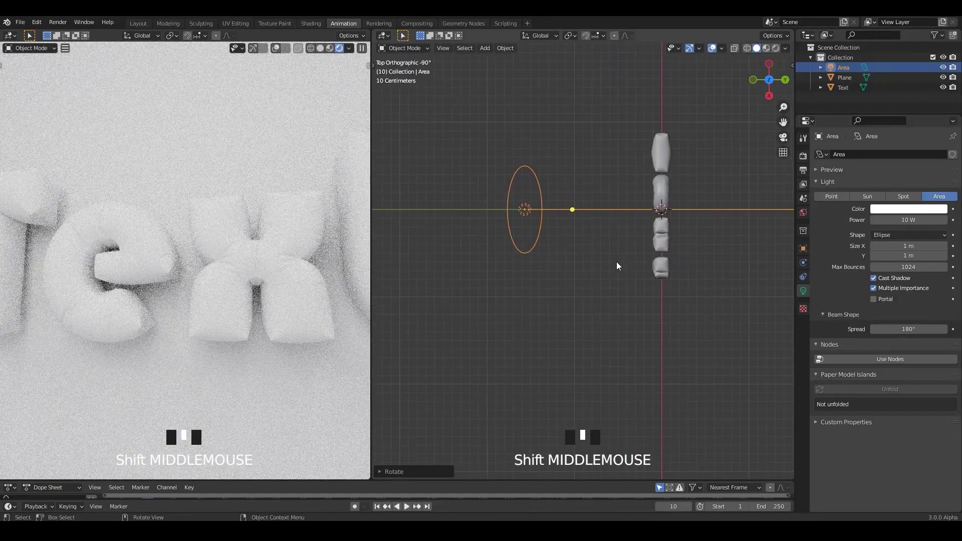
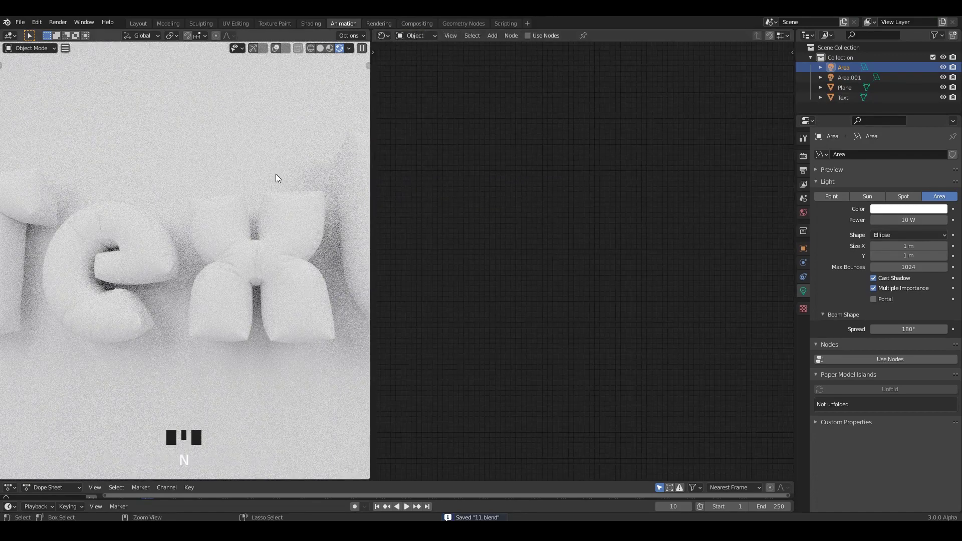
Step: Set the render engine to Cycles on GPU Compute with adaptive sampling enabled
click(259, 199)
scroll(down, 3)
middle_click(255, 215)
click(808, 171)
click(816, 166)
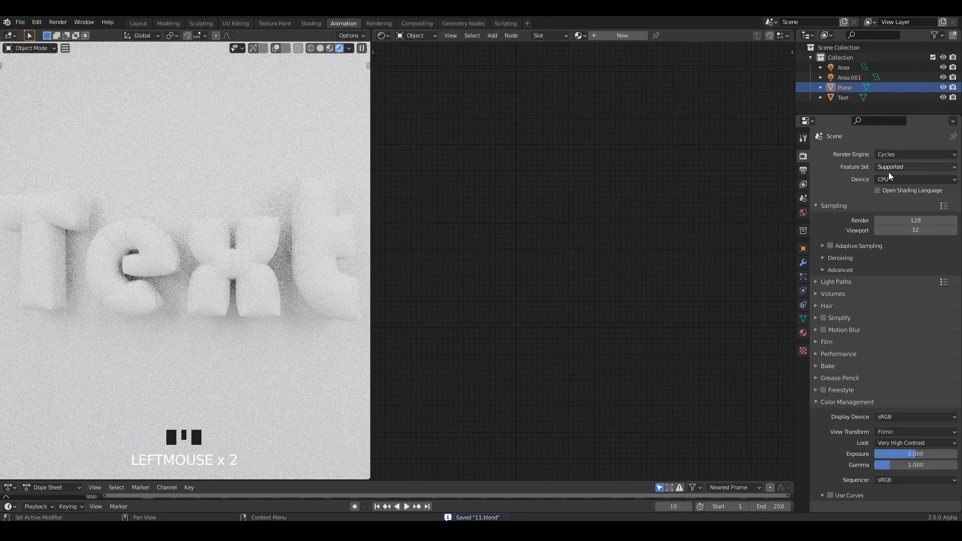
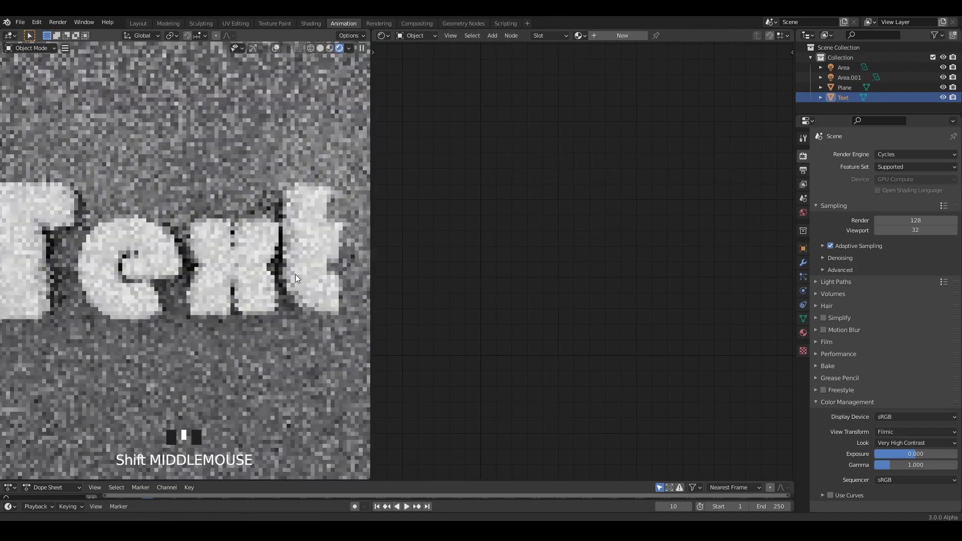
Step: Create a new grey, fully specular material for the backdrop plane
click(280, 269)
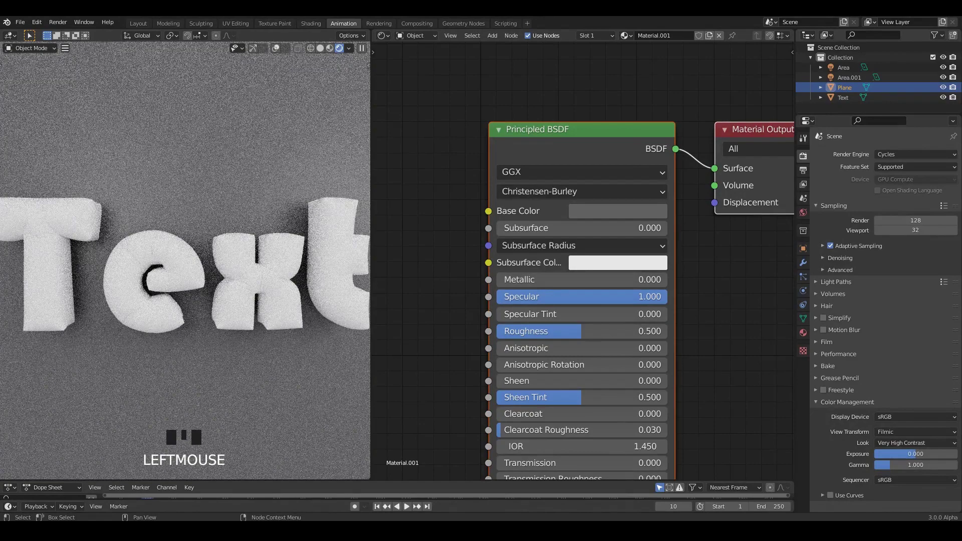
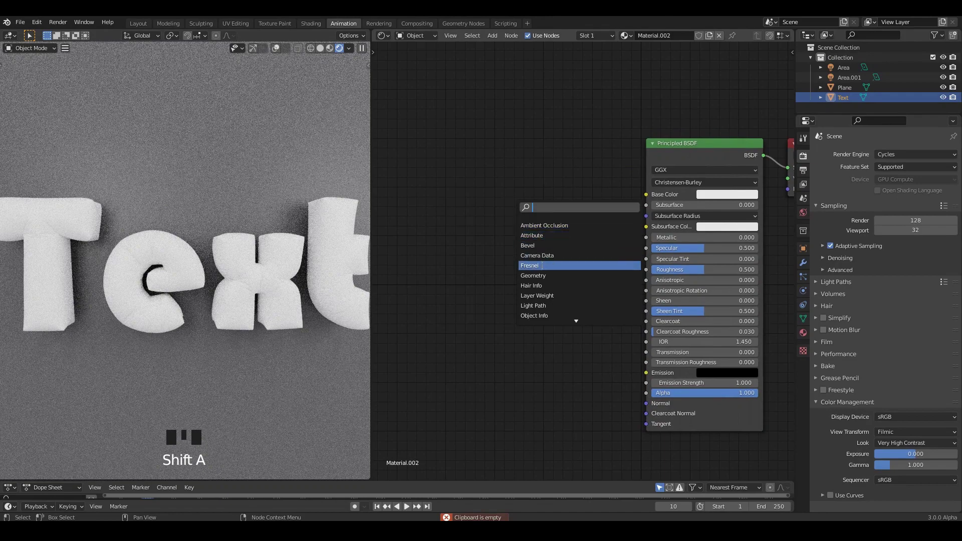
Step: Add Geometry and ColorRamp nodes to the letter material and tint a ramp stop warm golden yellow
drag(600, 270, 515, 267)
scroll(up, 3)
click(598, 204)
key(shift+a)
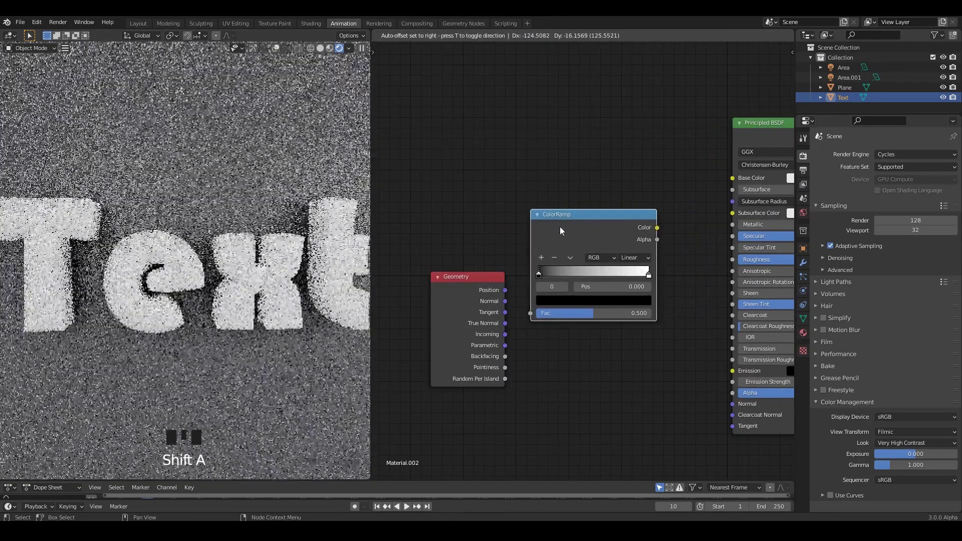
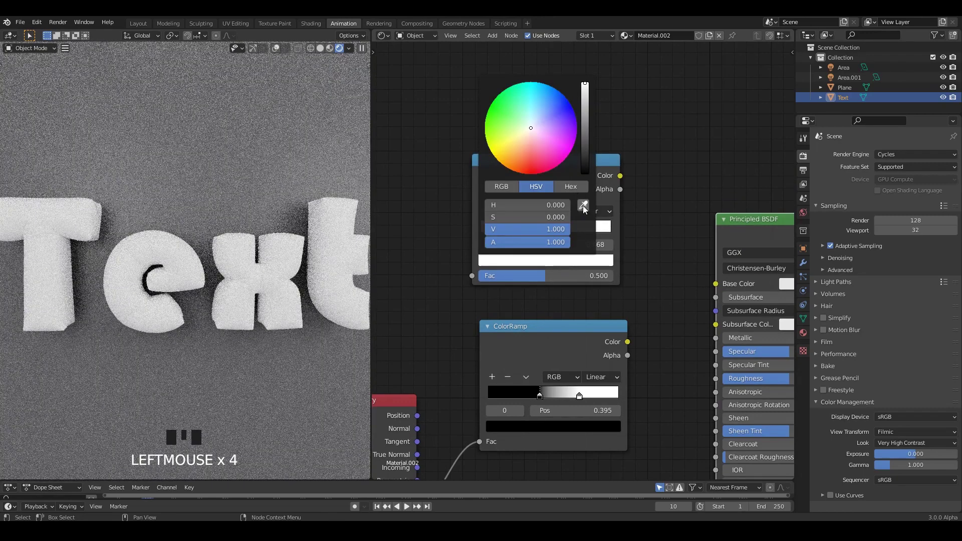
click(560, 263)
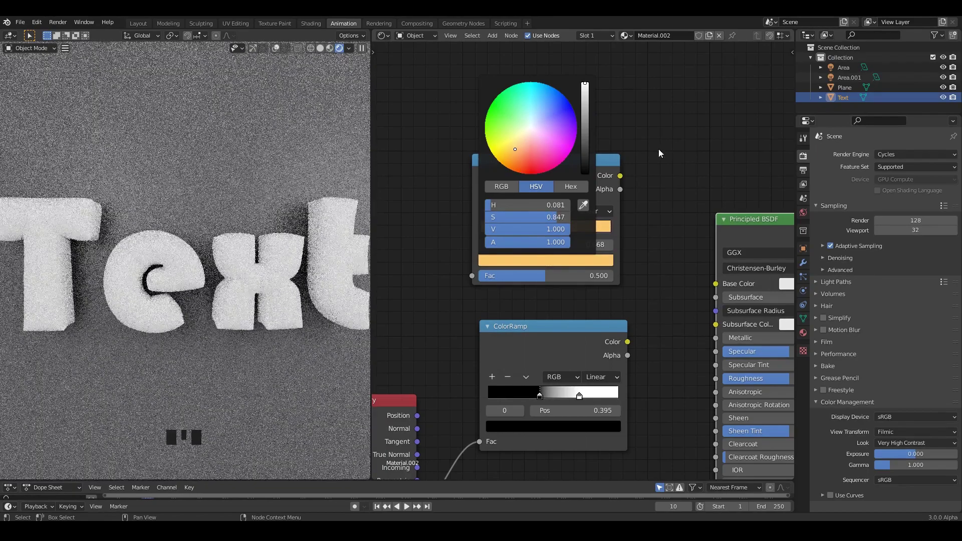
middle_click(564, 198)
right_click(565, 222)
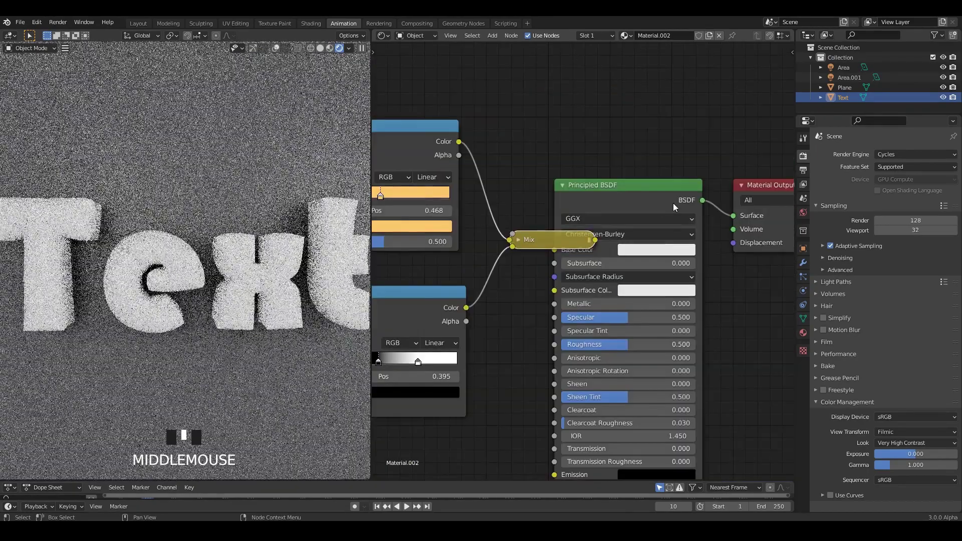
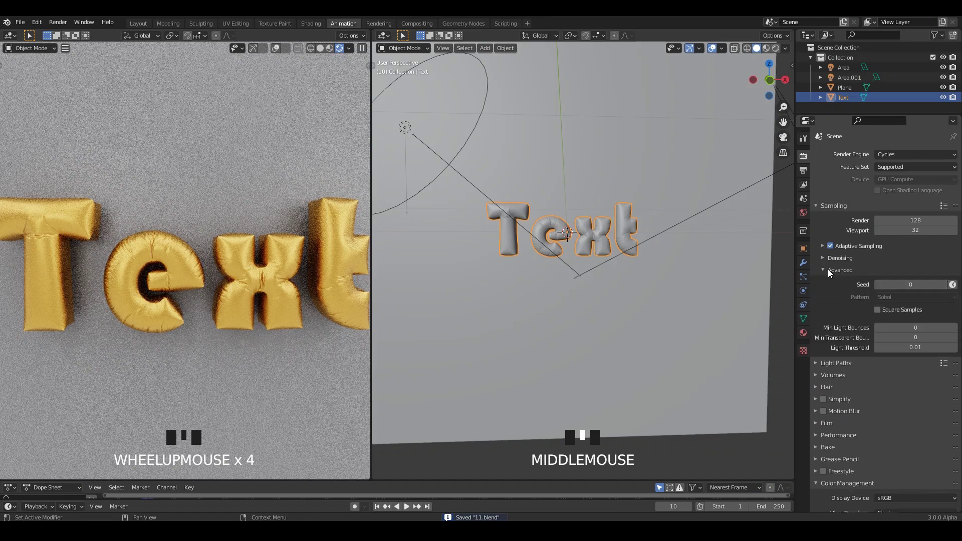
Step: Enable OpenImageDenoise render denoising, inspect the gold letters from several angles, and save
drag(880, 272, 599, 249)
drag(599, 249, 215, 257)
key(ctrl+s)
drag(224, 258, 690, 224)
key(ctrl+s)
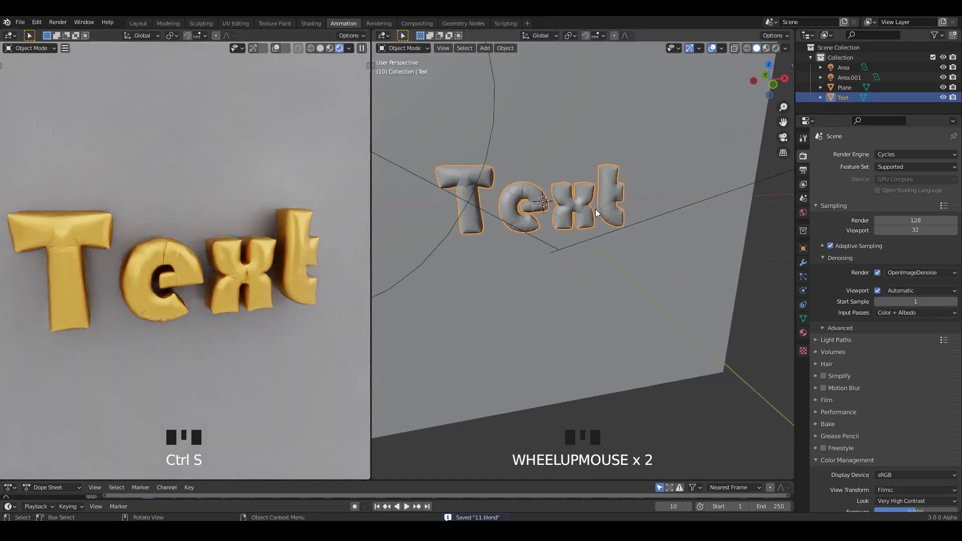